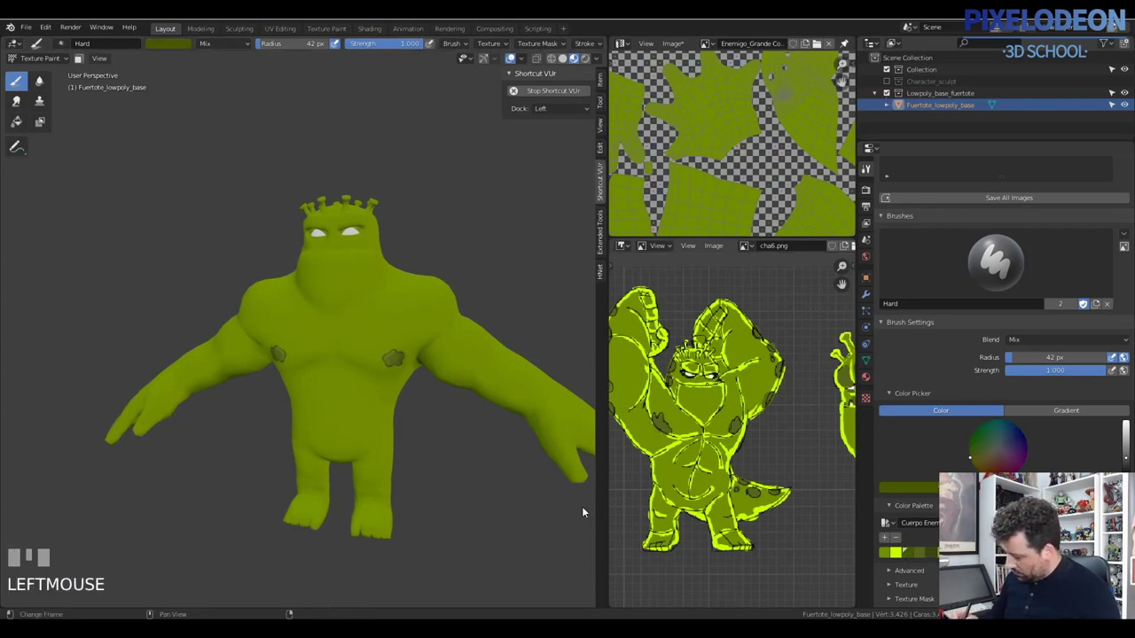
Dab the first dark green spots onto the monster's chest with a resized hard brush.
left_click_drag(409, 419, 386, 256)
key("z")
left_click(386, 256)
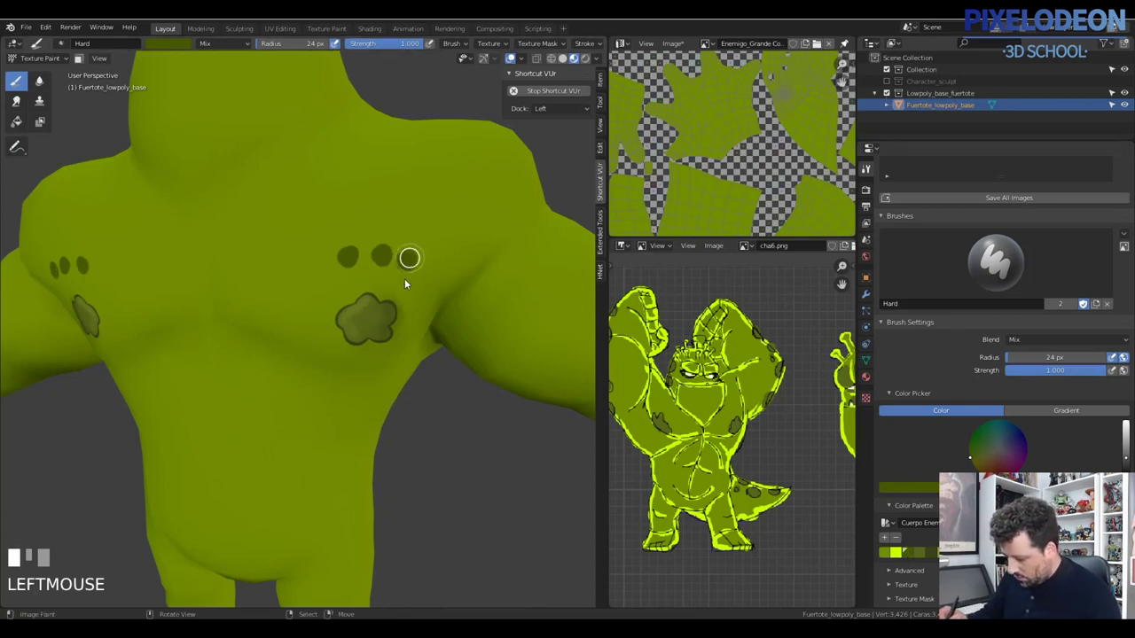
key("ctrl+z")
left_click_drag(433, 455, 418, 282)
left_click_drag(417, 281, 363, 465)
Paint a cluster of dark spots across the shoulder, adjusting brush size as needed.
key("f")
left_click_drag(363, 465, 461, 470)
left_click_drag(461, 469, 450, 470)
left_click_drag(450, 470, 468, 458)
key("z")
Scatter more dark spots over the chest and shoulder skin.
left_click_drag(468, 457, 255, 389)
left_click_drag(255, 389, 402, 440)
left_click_drag(401, 440, 392, 460)
left_click_drag(392, 461, 447, 464)
left_click_drag(446, 464, 599, 61)
Turn to the arm and paint dark spots on the upper arm.
left_click_drag(600, 61, 483, 366)
left_click_drag(483, 366, 445, 358)
left_click_drag(446, 357, 383, 402)
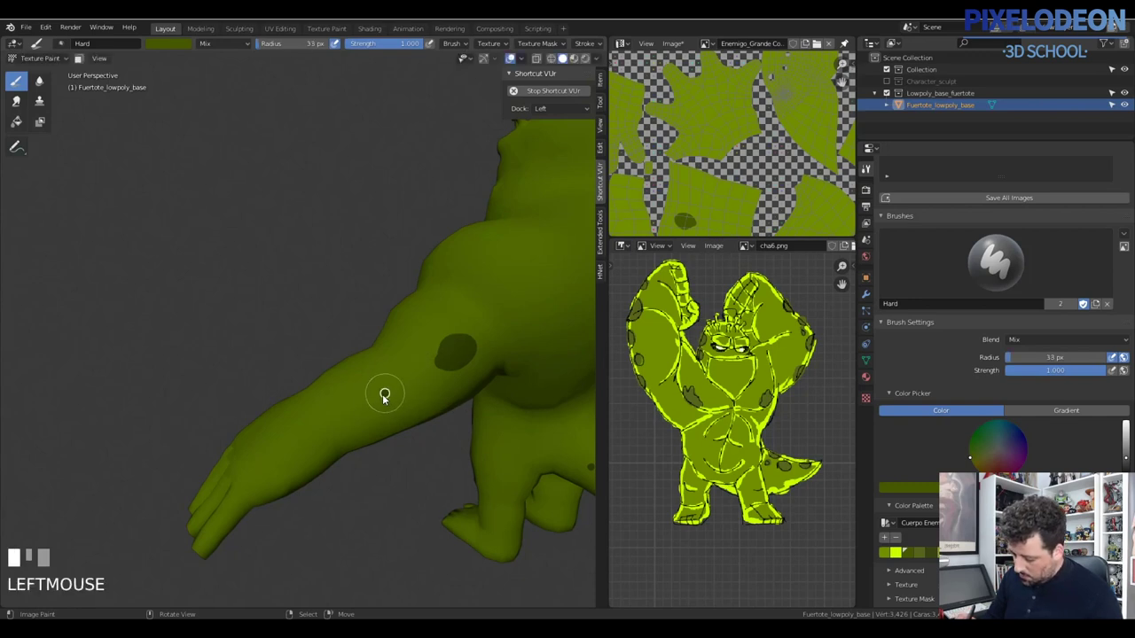
Paint a few large dark spots on the upper arm with an enlarged brush.
key("f")
left_click(444, 406)
left_click_drag(450, 394, 459, 413)
left_click_drag(459, 413, 469, 430)
key("f")
key("f")
Dab smaller dark spots along the arm and up onto the shoulder.
left_click(414, 459)
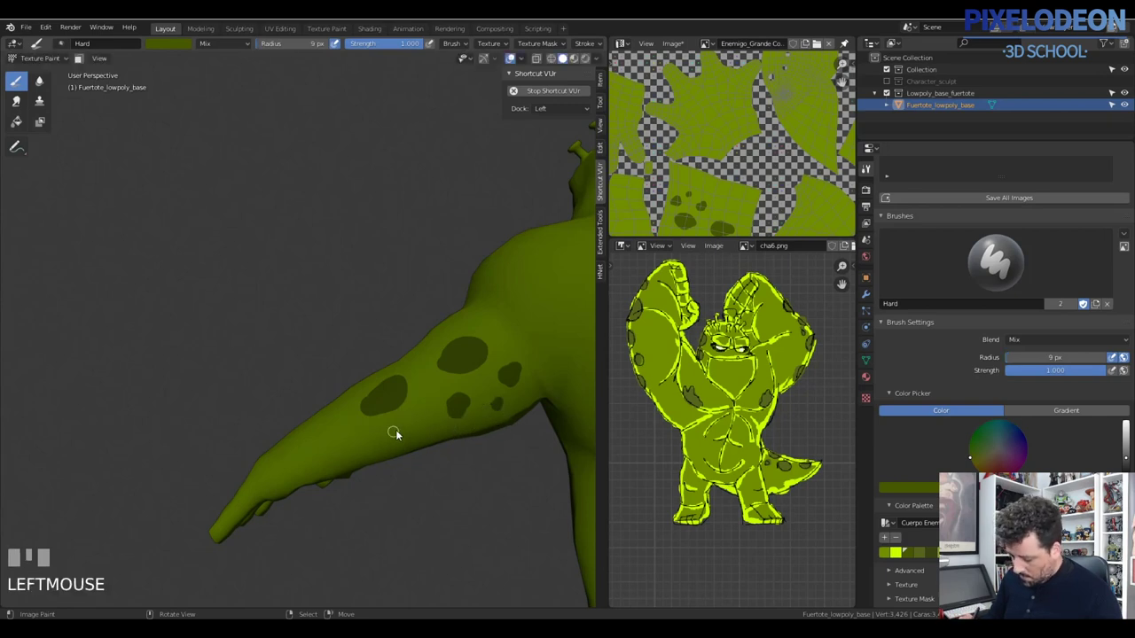
left_click_drag(449, 441, 423, 463)
key("f")
left_click(372, 343)
key("f")
left_click(368, 406)
left_click_drag(422, 463, 470, 392)
left_click_drag(470, 392, 397, 313)
left_click_drag(397, 313, 424, 388)
left_click_drag(424, 387, 364, 434)
left_click_drag(365, 434, 378, 396)
left_click_drag(378, 396, 324, 381)
left_click_drag(325, 381, 379, 439)
left_click_drag(379, 439, 384, 360)
left_click_drag(384, 360, 402, 357)
left_click_drag(402, 357, 437, 402)
left_click_drag(437, 401, 499, 353)
left_click_drag(499, 353, 541, 386)
left_click_drag(541, 386, 472, 415)
left_click_drag(472, 415, 436, 318)
left_click_drag(436, 318, 396, 389)
left_click_drag(396, 389, 360, 320)
left_click_drag(360, 319, 423, 335)
left_click_drag(423, 335, 369, 343)
left_click_drag(370, 343, 375, 390)
left_click_drag(375, 390, 439, 329)
left_click_drag(439, 330, 438, 380)
left_click_drag(439, 380, 511, 338)
left_click_drag(512, 339, 470, 376)
left_click_drag(470, 376, 441, 395)
left_click_drag(440, 395, 461, 412)
left_click_drag(461, 412, 421, 381)
left_click_drag(420, 381, 466, 390)
left_click_drag(466, 390, 407, 405)
left_click_drag(407, 405, 476, 404)
left_click_drag(476, 404, 382, 346)
left_click_drag(382, 346, 453, 437)
left_click_drag(453, 437, 436, 400)
left_click_drag(436, 399, 440, 454)
left_click_drag(440, 454, 297, 316)
left_click_drag(298, 315, 329, 355)
left_click_drag(329, 355, 291, 381)
left_click_drag(291, 381, 338, 381)
left_click_drag(339, 381, 263, 347)
left_click_drag(263, 346, 299, 470)
left_click_drag(299, 470, 354, 417)
left_click_drag(354, 416, 356, 335)
left_click_drag(356, 336, 464, 441)
left_click_drag(464, 441, 468, 473)
left_click_drag(468, 472, 913, 560)
key("z")
Paint two dark green spots on the shoulder near the chest with a larger brush.
left_click_drag(913, 559, 391, 325)
key("ctrl+z")
key("ctrl+z")
left_click_drag(391, 325, 378, 313)
key("f")
left_click(378, 314)
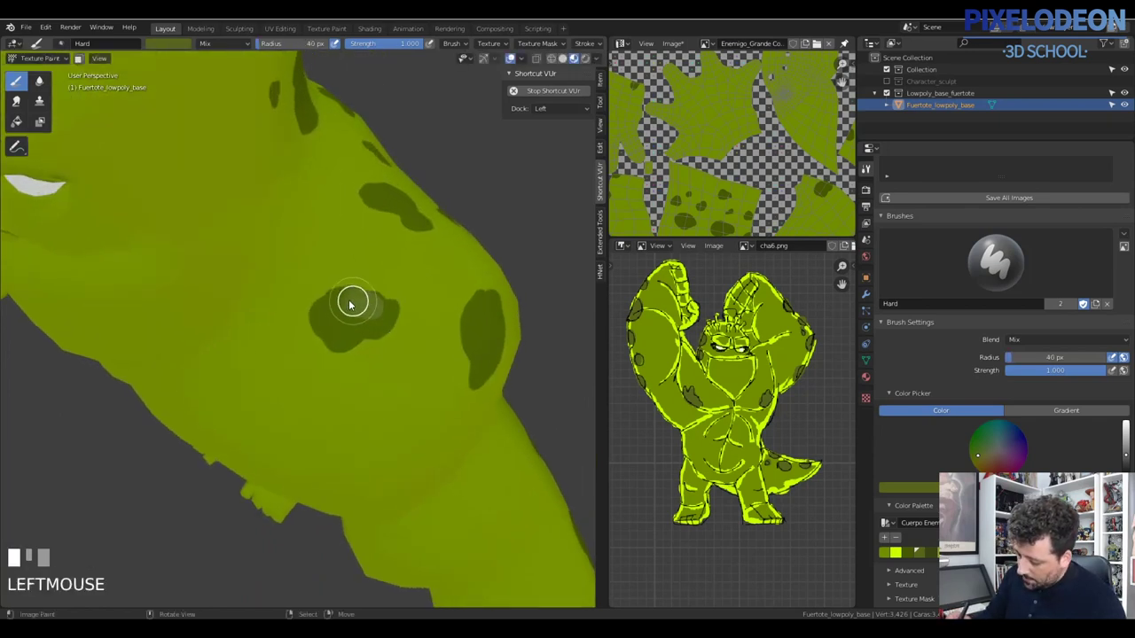
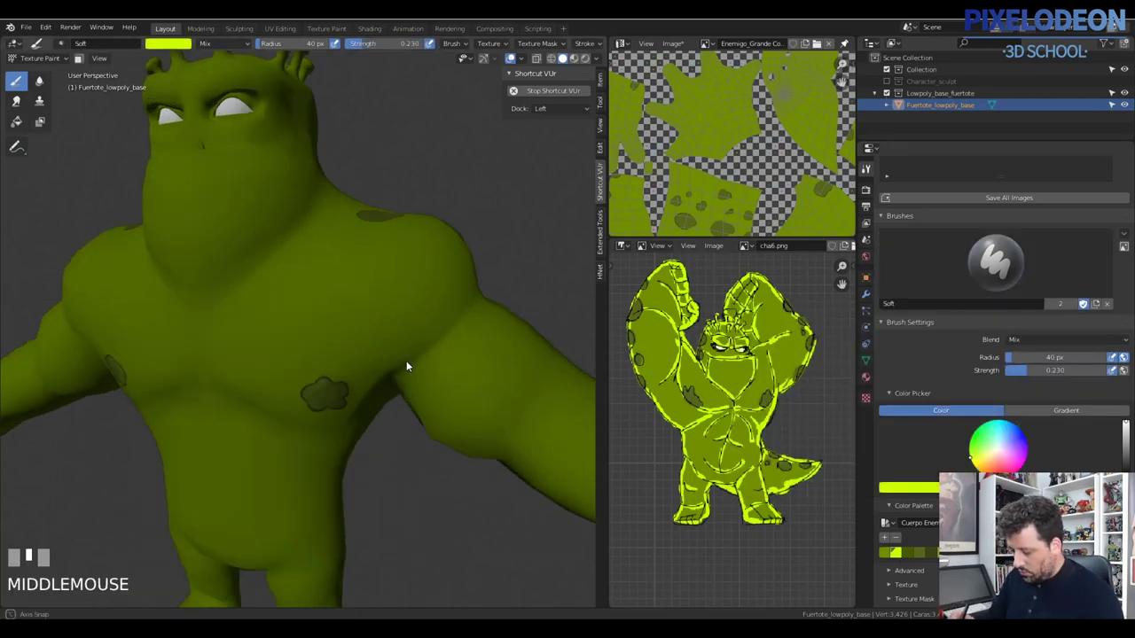
left_click_drag(319, 395, 386, 392)
left_click_drag(386, 392, 331, 409)
left_click_drag(330, 409, 355, 433)
left_click_drag(354, 433, 428, 447)
left_click_drag(428, 448, 401, 481)
left_click_drag(402, 482, 400, 408)
left_click_drag(400, 408, 441, 372)
left_click_drag(440, 371, 485, 413)
left_click_drag(485, 412, 472, 388)
left_click_drag(472, 388, 430, 337)
left_click_drag(430, 337, 477, 410)
left_click_drag(477, 409, 443, 426)
left_click_drag(443, 426, 547, 392)
left_click_drag(547, 392, 482, 390)
left_click_drag(482, 390, 492, 461)
left_click_drag(491, 461, 464, 411)
left_click_drag(464, 410, 473, 455)
left_click_drag(473, 454, 425, 400)
left_click_drag(425, 401, 451, 384)
left_click_drag(451, 383, 402, 375)
left_click_drag(403, 375, 442, 465)
left_click_drag(442, 464, 324, 304)
left_click_drag(323, 304, 458, 393)
left_click_drag(458, 393, 471, 415)
left_click_drag(471, 416, 528, 377)
left_click_drag(527, 378, 415, 369)
left_click_drag(416, 369, 491, 430)
left_click_drag(491, 431, 535, 515)
left_click_drag(536, 514, 476, 477)
left_click_drag(476, 478, 457, 479)
left_click_drag(457, 479, 483, 434)
left_click_drag(484, 433, 363, 414)
left_click_drag(364, 414, 296, 489)
left_click_drag(296, 488, 372, 402)
left_click_drag(372, 403, 376, 375)
left_click_drag(377, 375, 468, 393)
left_click_drag(468, 393, 391, 425)
left_click_drag(391, 425, 466, 401)
left_click_drag(466, 401, 512, 422)
left_click_drag(513, 422, 438, 384)
left_click_drag(437, 383, 518, 393)
left_click_drag(518, 393, 481, 391)
left_click_drag(480, 391, 483, 399)
left_click_drag(484, 398, 448, 411)
left_click_drag(449, 411, 487, 416)
left_click_drag(488, 415, 479, 419)
left_click_drag(480, 419, 559, 482)
left_click_drag(560, 481, 457, 419)
left_click_drag(457, 420, 432, 403)
left_click_drag(433, 403, 457, 347)
left_click_drag(457, 347, 449, 437)
left_click_drag(449, 437, 330, 351)
left_click_drag(329, 351, 370, 490)
left_click_drag(370, 491, 364, 428)
left_click_drag(364, 428, 401, 419)
left_click_drag(400, 420, 449, 393)
left_click_drag(449, 393, 458, 345)
left_click_drag(458, 345, 414, 405)
left_click_drag(414, 405, 373, 424)
left_click_drag(373, 423, 389, 392)
left_click_drag(389, 392, 528, 404)
left_click_drag(527, 404, 439, 455)
left_click_drag(440, 456, 479, 478)
left_click_drag(479, 479, 506, 490)
left_click_drag(506, 490, 524, 405)
left_click_drag(525, 405, 980, 462)
left_click_drag(981, 461, 422, 337)
left_click_drag(422, 338, 416, 343)
key("f")
left_click(416, 343)
left_click_drag(432, 396, 382, 446)
key("f")
left_click(382, 446)
left_click_drag(401, 443, 495, 389)
left_click_drag(495, 389, 427, 410)
key("ctrl+z")
left_click_drag(427, 411, 922, 581)
left_click_drag(922, 581, 390, 383)
left_click_drag(390, 382, 386, 374)
key("f")
left_click(386, 375)
left_click_drag(386, 382, 377, 421)
left_click_drag(377, 421, 425, 437)
left_click_drag(425, 437, 440, 434)
left_click_drag(440, 433, 495, 461)
left_click_drag(495, 461, 384, 437)
left_click_drag(384, 437, 423, 410)
left_click_drag(423, 411, 449, 379)
left_click_drag(449, 379, 468, 442)
left_click_drag(468, 443, 397, 390)
left_click_drag(397, 391, 462, 370)
left_click_drag(462, 369, 51, 89)
left_click_drag(52, 88, 429, 380)
left_click_drag(429, 380, 388, 382)
left_click_drag(388, 382, 356, 449)
left_click_drag(356, 450, 345, 424)
left_click_drag(345, 425, 482, 456)
left_click_drag(481, 457, 377, 458)
left_click_drag(376, 458, 469, 414)
left_click_drag(469, 413, 494, 425)
left_click_drag(493, 426, 398, 427)
left_click_drag(398, 426, 309, 318)
left_click_drag(308, 318, 443, 333)
left_click_drag(443, 333, 483, 386)
left_click_drag(484, 386, 478, 375)
left_click_drag(479, 375, 511, 261)
left_click_drag(510, 260, 516, 300)
left_click_drag(516, 301, 487, 385)
left_click_drag(487, 386, 467, 454)
left_click_drag(467, 455, 490, 385)
left_click_drag(491, 385, 458, 382)
left_click_drag(459, 382, 558, 417)
left_click_drag(558, 416, 525, 382)
left_click_drag(525, 381, 439, 456)
left_click_drag(439, 456, 489, 401)
left_click_drag(489, 401, 429, 482)
left_click(429, 482)
left_click_drag(442, 450, 401, 515)
left_click_drag(401, 515, 429, 503)
left_click_drag(429, 504, 362, 524)
left_click_drag(362, 524, 433, 482)
left_click_drag(432, 482, 404, 522)
left_click_drag(404, 522, 428, 572)
left_click_drag(428, 572, 369, 510)
left_click_drag(369, 510, 412, 530)
left_click_drag(412, 530, 460, 402)
left_click_drag(460, 402, 421, 460)
left_click_drag(421, 460, 437, 399)
left_click_drag(437, 399, 467, 429)
left_click_drag(467, 429, 448, 482)
left_click_drag(448, 483, 472, 505)
left_click_drag(472, 504, 448, 518)
left_click_drag(448, 518, 469, 475)
left_click_drag(468, 474, 478, 374)
left_click_drag(478, 374, 372, 312)
left_click_drag(372, 312, 419, 292)
left_click_drag(419, 292, 446, 337)
left_click_drag(446, 337, 28, 97)
left_click_drag(27, 97, 414, 394)
left_click_drag(414, 394, 404, 237)
key("f")
left_click(356, 351)
left_click_drag(404, 237, 401, 441)
left_click_drag(401, 441, 405, 474)
left_click_drag(404, 474, 396, 406)
left_click_drag(395, 405, 472, 371)
left_click_drag(472, 372, 431, 308)
left_click_drag(431, 308, 444, 213)
left_click_drag(445, 214, 463, 338)
left_click_drag(462, 339, 506, 357)
left_click_drag(506, 356, 498, 400)
left_click_drag(498, 400, 478, 333)
left_click_drag(478, 332, 471, 258)
left_click_drag(470, 258, 351, 238)
left_click_drag(351, 238, 279, 286)
left_click_drag(279, 286, 338, 220)
left_click_drag(337, 221, 317, 271)
left_click_drag(317, 270, 394, 365)
left_click_drag(395, 365, 414, 344)
left_click_drag(414, 345, 428, 254)
left_click_drag(428, 254, 411, 317)
left_click_drag(411, 317, 383, 274)
left_click_drag(383, 274, 414, 306)
left_click_drag(414, 306, 387, 253)
left_click_drag(387, 253, 441, 385)
left_click_drag(441, 385, 932, 520)
left_click(932, 521)
left_click_drag(434, 327, 451, 338)
key("f")
left_click(451, 337)
key("f")
left_click(442, 331)
left_click_drag(409, 340, 436, 297)
key("f")
left_click(436, 297)
left_click_drag(440, 305, 406, 415)
left_click_drag(406, 415, 477, 397)
left_click_drag(478, 397, 444, 334)
left_click_drag(444, 334, 390, 398)
left_click_drag(390, 398, 253, 396)
left_click_drag(254, 396, 238, 364)
left_click_drag(239, 365, 351, 287)
left_click_drag(351, 287, 327, 337)
left_click_drag(328, 337, 401, 327)
left_click_drag(401, 327, 423, 268)
left_click_drag(423, 267, 313, 416)
left_click_drag(313, 416, 437, 328)
left_click_drag(437, 328, 411, 363)
left_click_drag(411, 364, 323, 388)
left_click_drag(322, 387, 333, 371)
left_click_drag(333, 370, 406, 349)
left_click_drag(406, 348, 457, 354)
left_click_drag(457, 355, 414, 319)
left_click_drag(413, 319, 358, 317)
left_click_drag(358, 317, 486, 280)
left_click_drag(485, 280, 502, 328)
left_click_drag(503, 328, 505, 368)
left_click_drag(504, 369, 496, 336)
left_click_drag(496, 336, 474, 413)
left_click_drag(474, 414, 421, 421)
left_click_drag(422, 421, 500, 445)
left_click_drag(500, 445, 349, 354)
left_click(349, 354)
left_click_drag(346, 397, 352, 351)
left_click_drag(352, 351, 350, 375)
left_click_drag(350, 375, 352, 442)
left_click_drag(353, 442, 391, 418)
left_click_drag(390, 418, 436, 348)
key("z")
left_click_drag(436, 349, 470, 363)
left_click_drag(470, 363, 408, 441)
left_click_drag(408, 441, 476, 388)
left_click_drag(476, 388, 331, 311)
left_click_drag(332, 311, 375, 356)
left_click_drag(375, 355, 386, 289)
left_click_drag(385, 290, 454, 362)
left_click_drag(453, 363, 379, 381)
left_click_drag(379, 381, 432, 498)
left_click_drag(433, 498, 455, 535)
left_click_drag(454, 535, 470, 442)
left_click_drag(471, 443, 322, 461)
left_click_drag(322, 461, 487, 390)
left_click_drag(487, 389, 390, 369)
left_click_drag(390, 369, 255, 284)
left_click_drag(255, 283, 356, 317)
left_click_drag(356, 318, 370, 298)
left_click_drag(370, 298, 339, 346)
key("f")
left_click_drag(338, 346, 367, 362)
left_click_drag(367, 362, 404, 298)
left_click_drag(404, 298, 513, 386)
left_click_drag(514, 386, 528, 311)
left_click_drag(528, 311, 464, 271)
left_click_drag(464, 272, 422, 289)
left_click_drag(422, 289, 501, 376)
left_click_drag(501, 376, 528, 339)
key("ctrl+z")
left_click_drag(528, 339, 492, 364)
key("ctrl+z")
left_click_drag(492, 363, 34, 96)
left_click(34, 96)
left_click_drag(486, 369, 403, 371)
left_click_drag(403, 371, 420, 297)
left_click_drag(420, 297, 421, 252)
left_click_drag(421, 252, 500, 281)
middle_click(501, 281)
left_click_drag(491, 277, 325, 385)
left_click_drag(326, 385, 185, 368)
left_click_drag(184, 369, 335, 308)
left_click_drag(335, 308, 151, 303)
left_click_drag(150, 303, 285, 306)
left_click_drag(285, 307, 460, 376)
left_click_drag(460, 376, 476, 291)
left_click_drag(476, 290, 397, 406)
key("f")
left_click(379, 331)
left_click_drag(397, 405, 423, 409)
left_click_drag(422, 409, 565, 49)
left_click_drag(565, 49, 264, 421)
left_click_drag(262, 407, 362, 448)
left_click_drag(362, 449, 72, 158)
left_click_drag(71, 158, 348, 417)
right_click(348, 418)
right_click(343, 410)
left_click_drag(322, 424, 293, 462)
right_click(294, 462)
middle_click(286, 475)
right_click(283, 471)
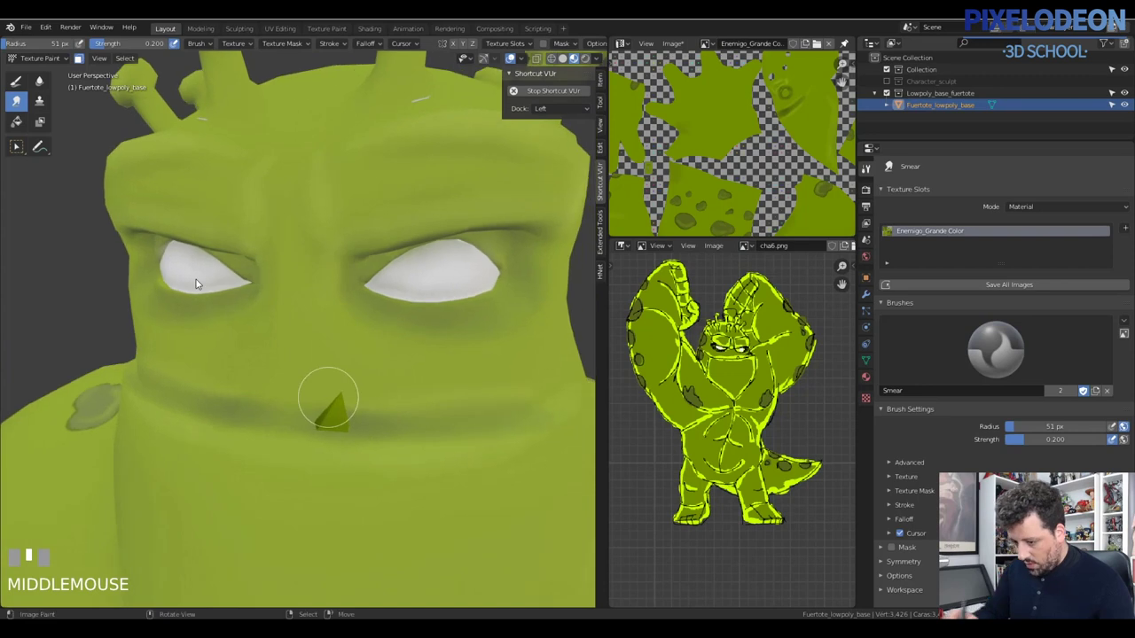
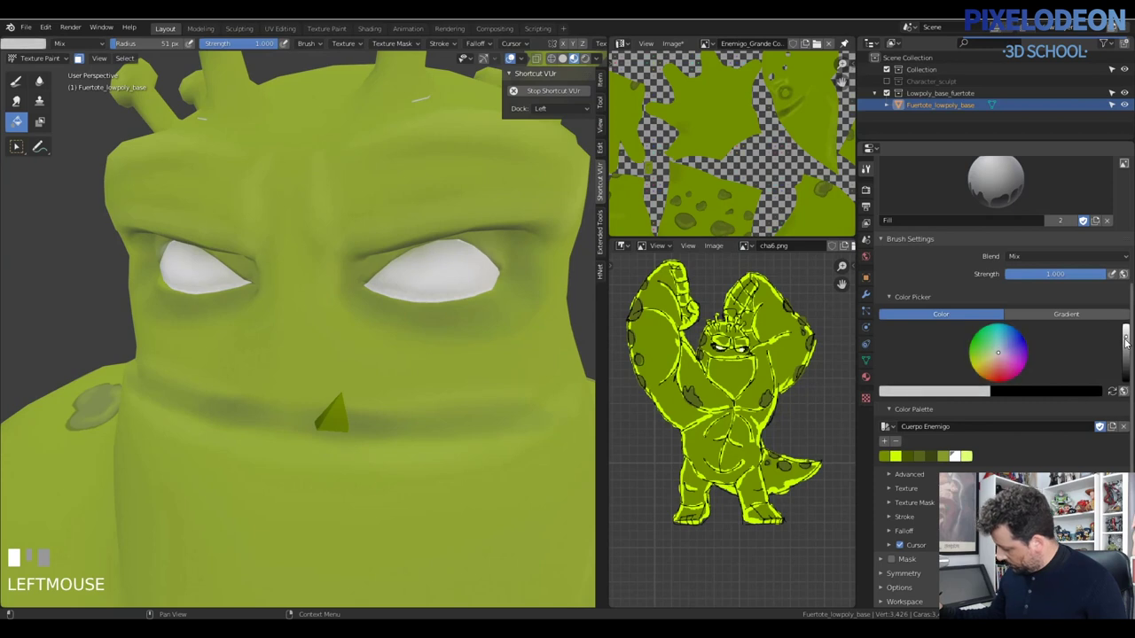
Orbit from a full-body overview in close to the monster's head and crown of pegs.
left_click_drag(408, 426, 107, 85)
left_click_drag(107, 85, 459, 333)
left_click_drag(458, 333, 680, 54)
left_click_drag(680, 55, 451, 379)
left_click_drag(450, 379, 340, 403)
key("Tab")
middle_click(433, 343)
key("a")
middle_click(454, 353)
left_click_drag(439, 410, 459, 306)
key("ctrl+s")
right_click(459, 307)
Clone-paint several full-strength strokes of texture onto the monster's head, then leave paint mode.
key("Tab")
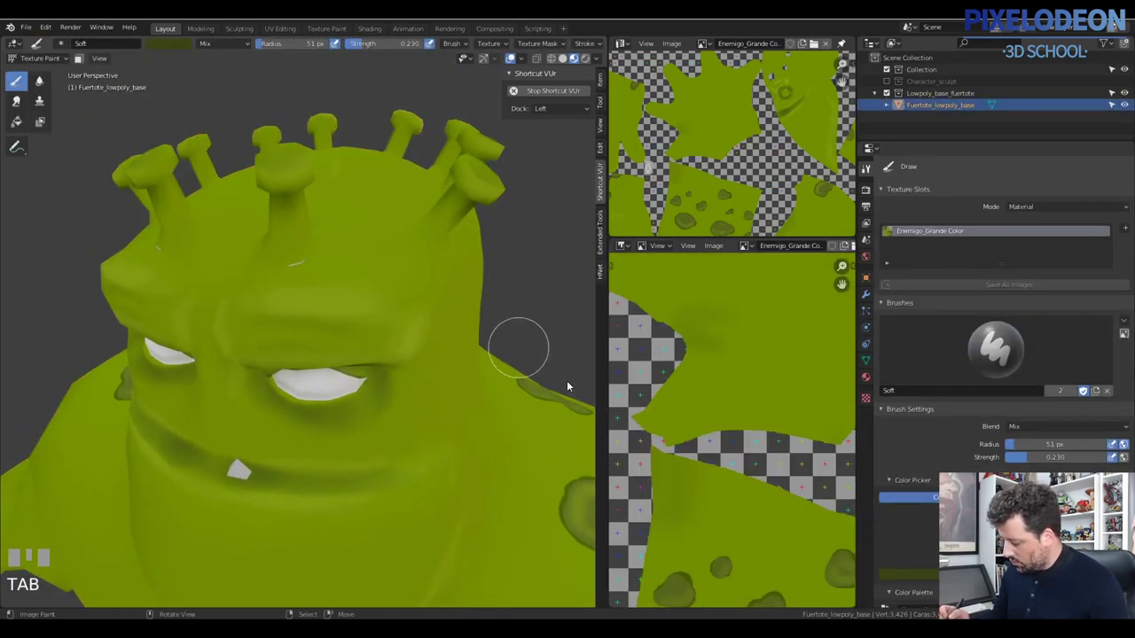
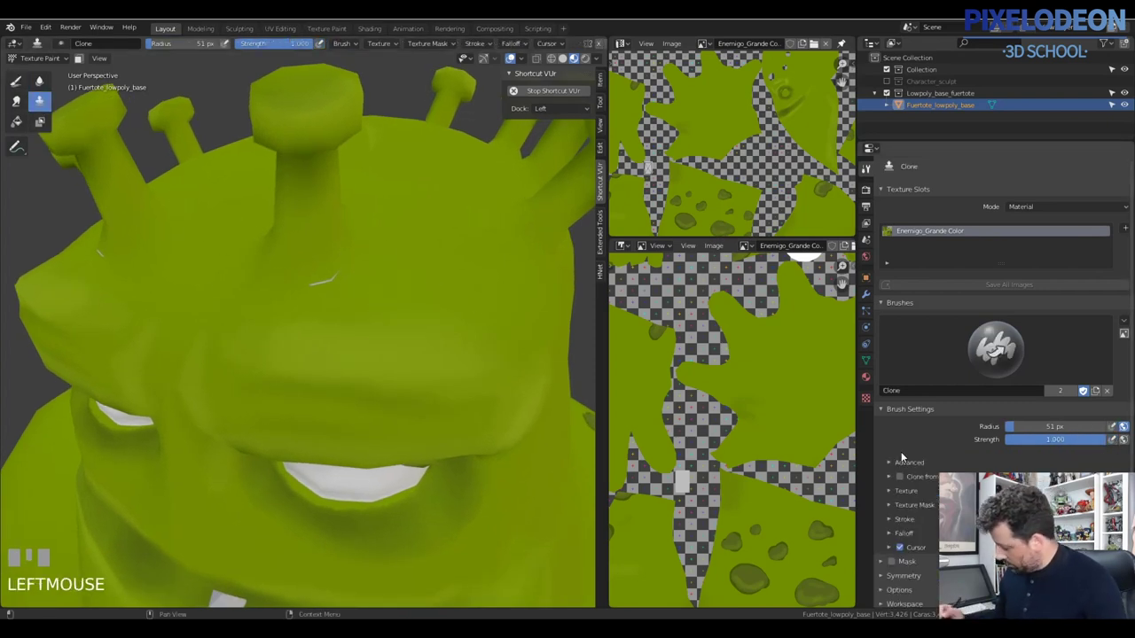
left_click_drag(323, 288, 394, 358)
left_click_drag(394, 358, 676, 59)
left_click_drag(676, 60, 557, 361)
key("Tab")
Frame the whole monster from the front and centre the view on the scene.
left_click_drag(557, 362, 618, 292)
key("alt+q")
middle_click(572, 311)
key("a")
key("shift+c")
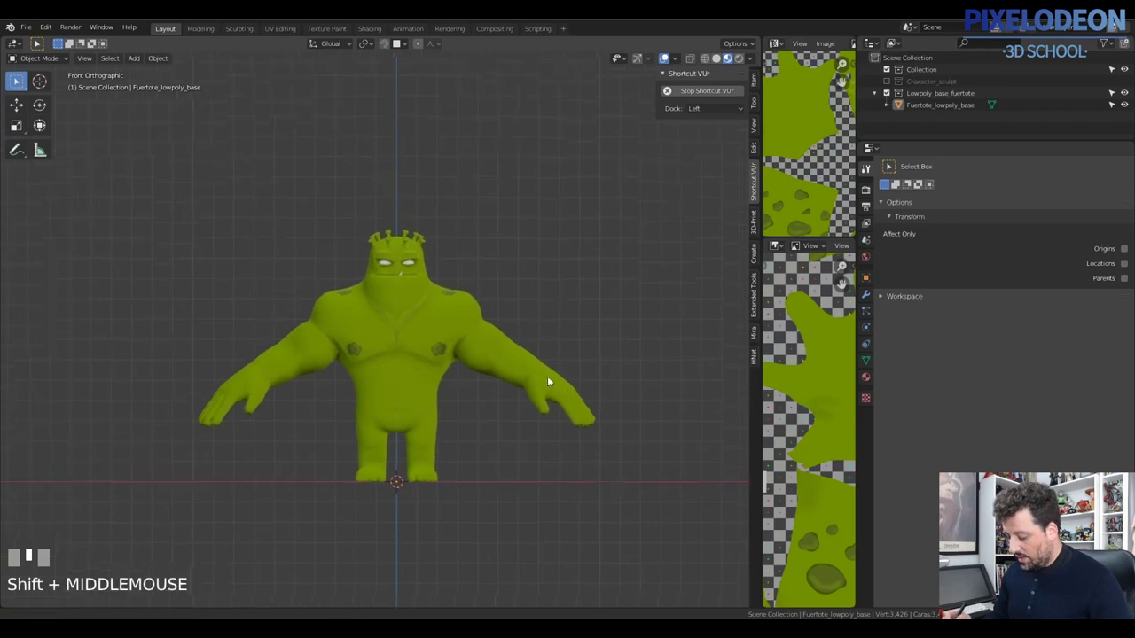
Save the file and bring Armature_Fuertote with its widget shapes into the scene.
left_click_drag(529, 405, 30, 35)
key("ctrl+s")
left_click_drag(29, 34, 547, 350)
left_click_drag(547, 350, 486, 383)
Move the loose widget shapes into a new hidden collection named 'Shape'.
right_click(485, 383)
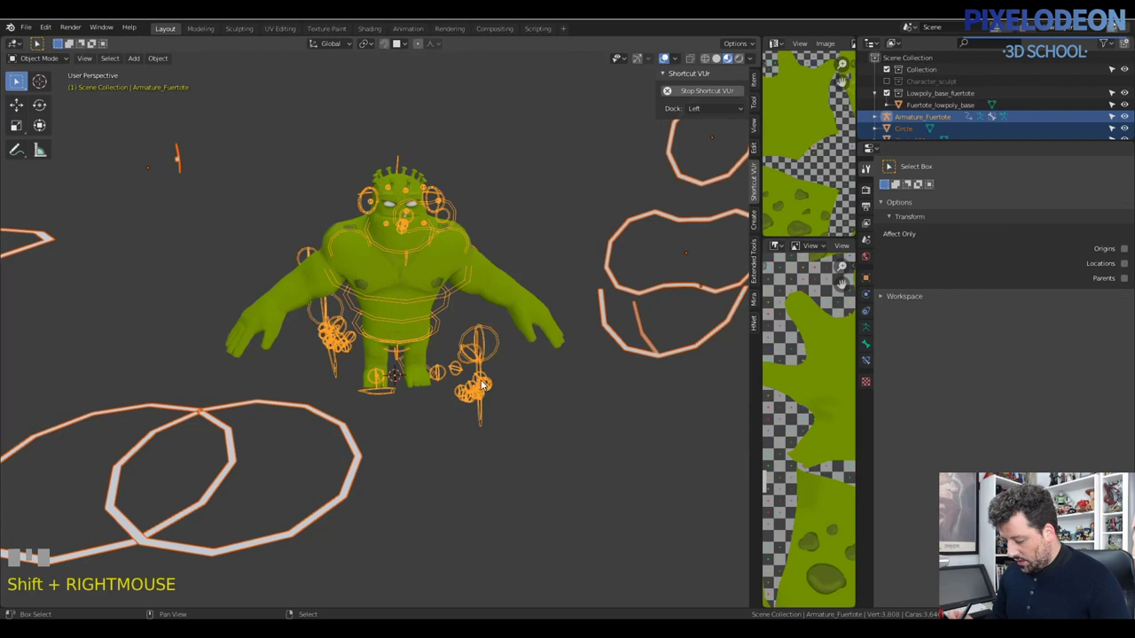
right_click(483, 385)
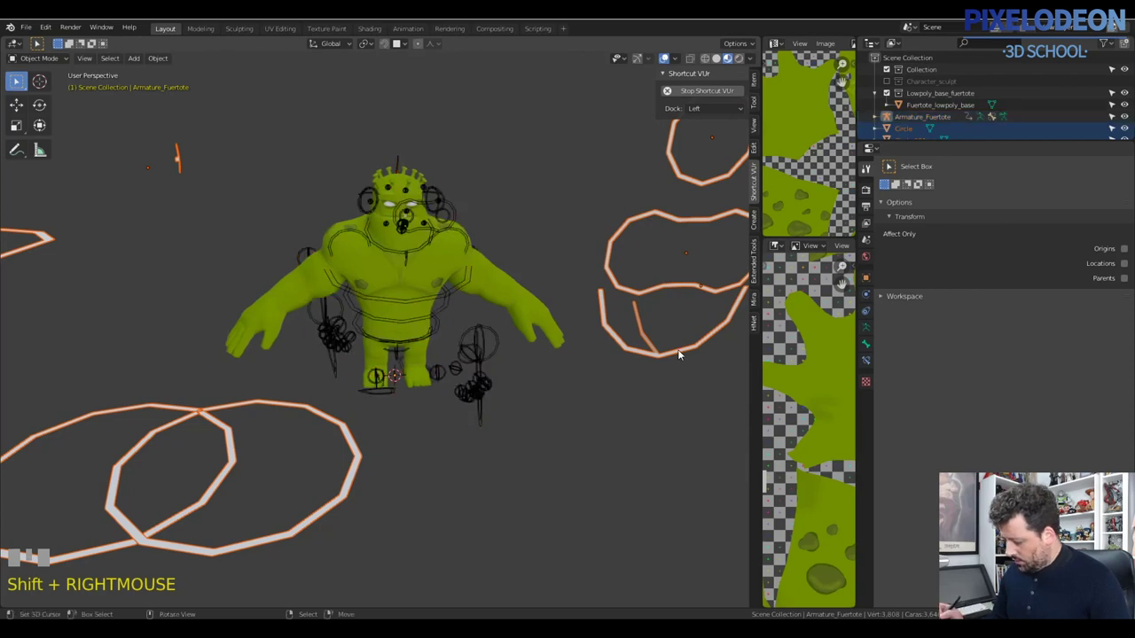
right_click(679, 356)
key("m")
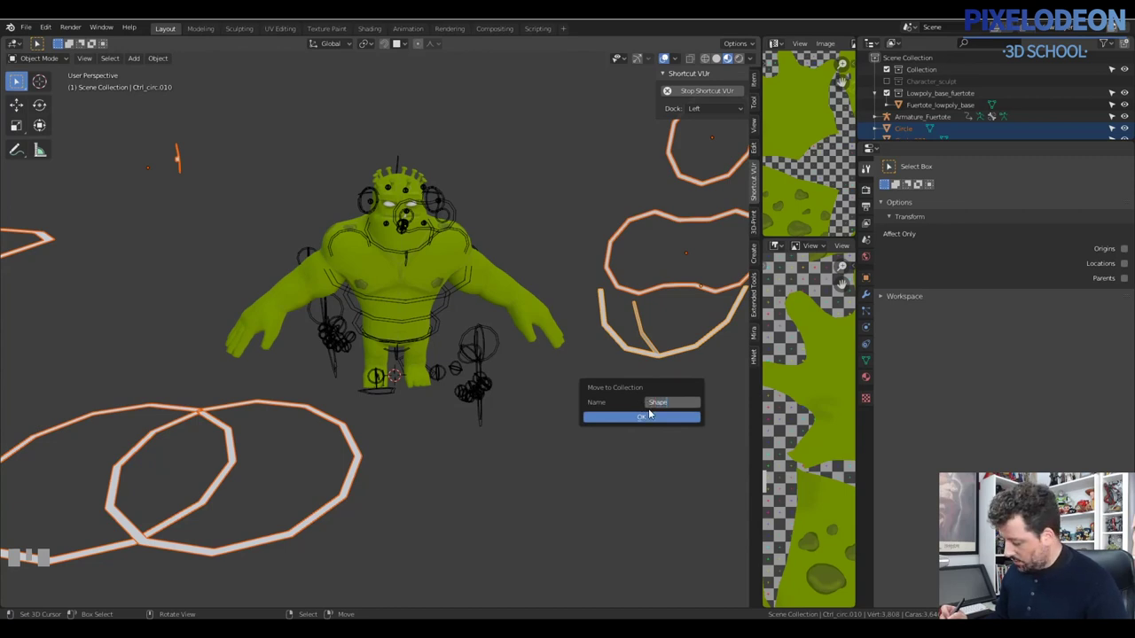
Select the monster's armature and switch it into pose mode.
left_click_drag(864, 176, 490, 376)
right_click(490, 376)
key("Tab")
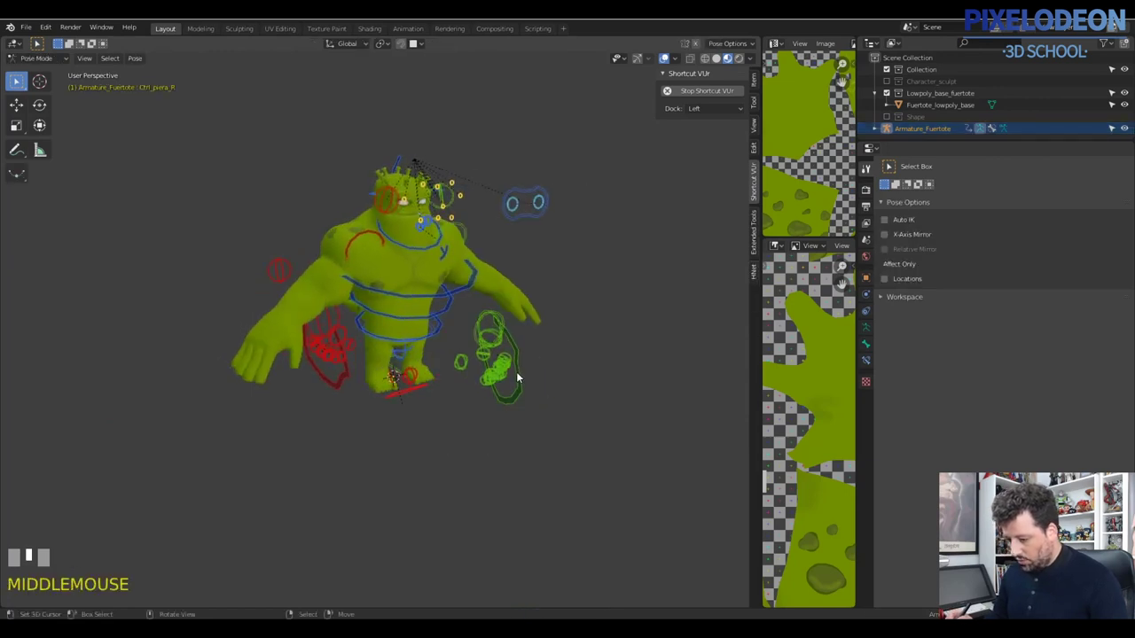
Play and stop the walk-cycle animation, returning the rig to frame 1.
key("space")
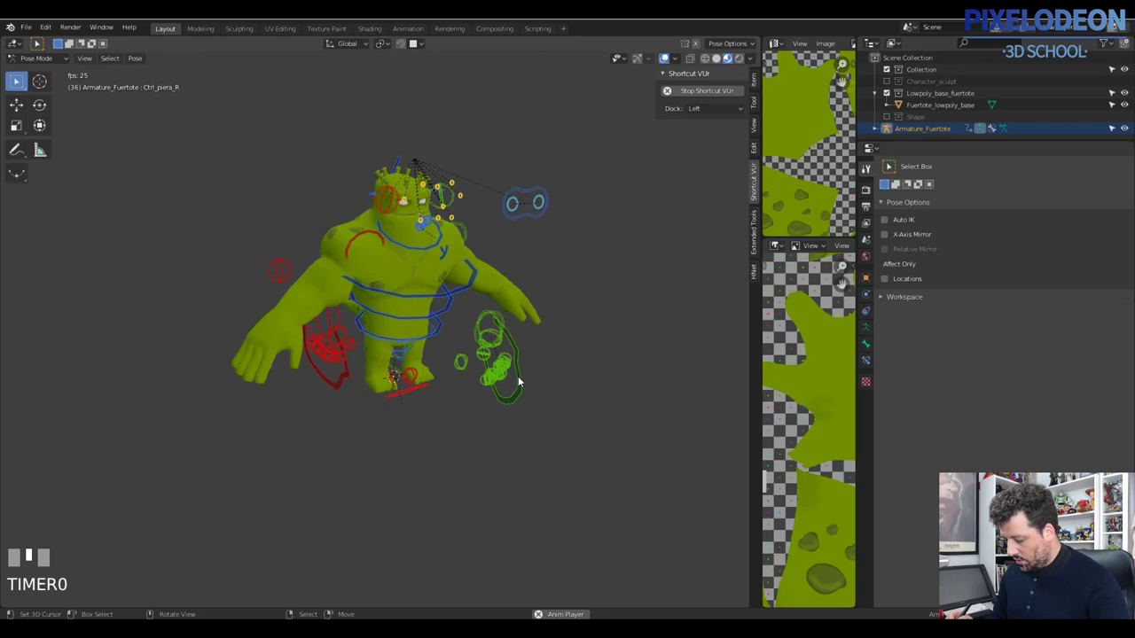
key("Escape")
middle_click(507, 367)
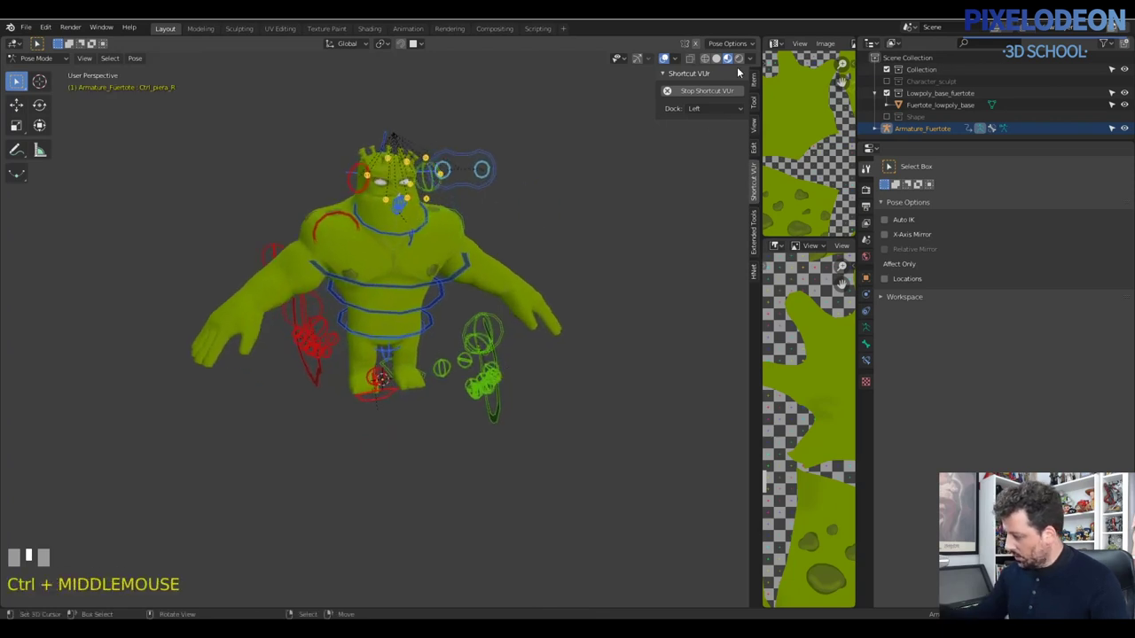
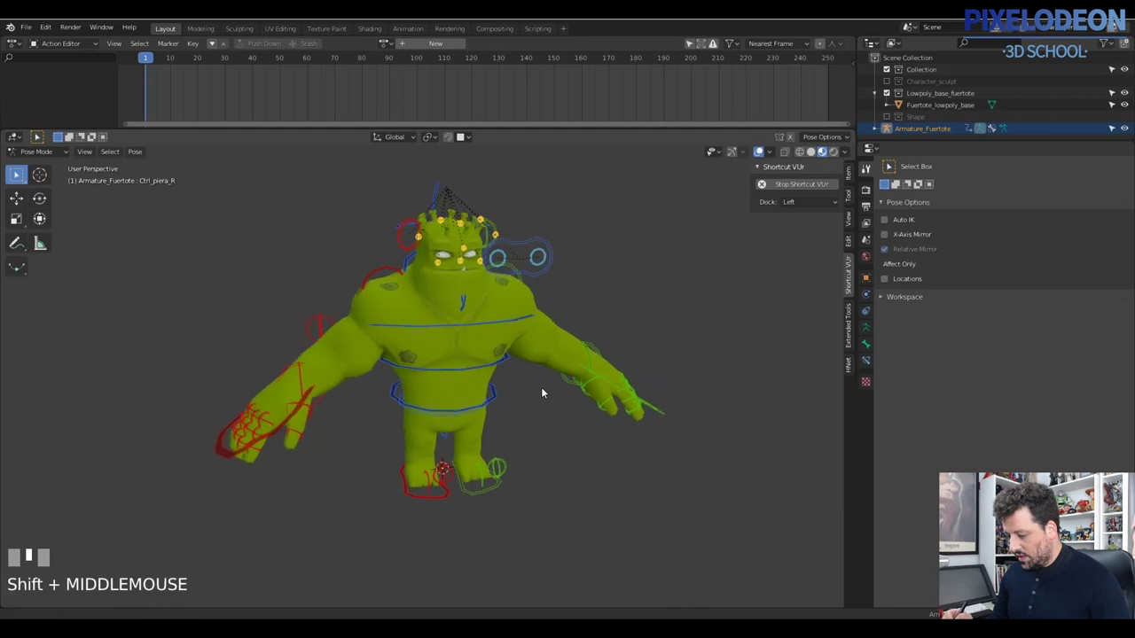
View the monster from the front and grab the right eyebrow bone to move it down.
key("alt+q")
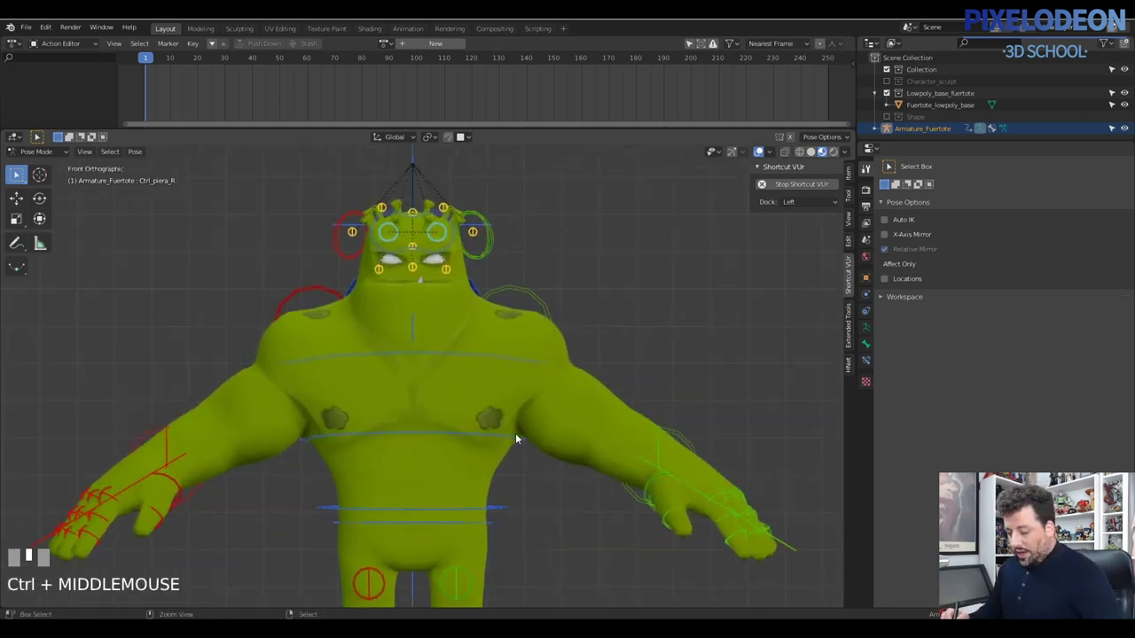
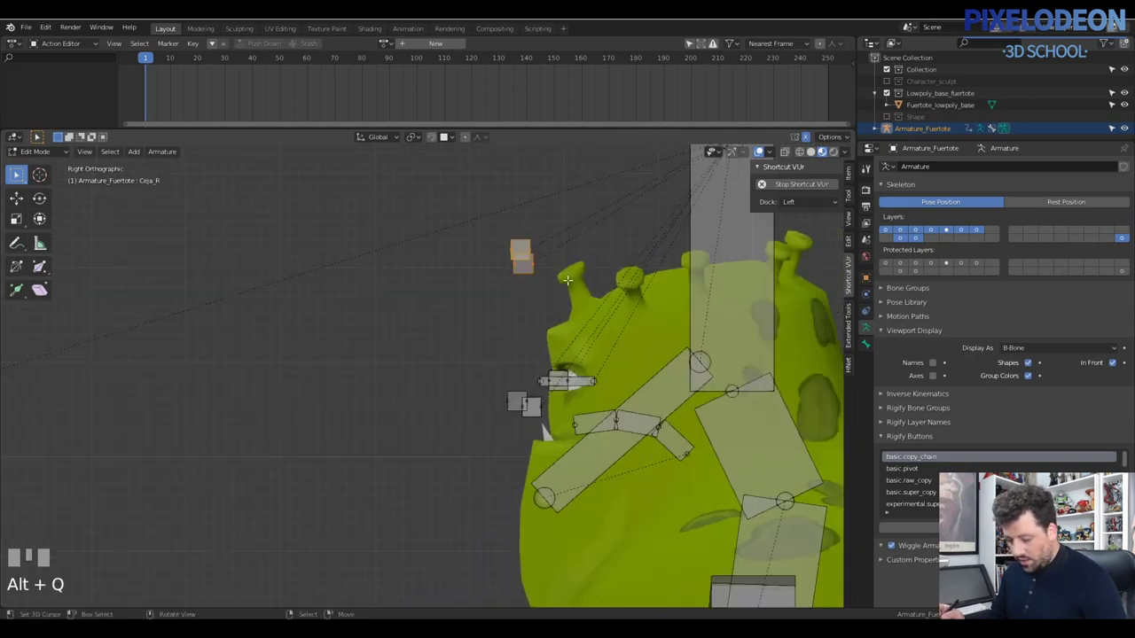
key("g")
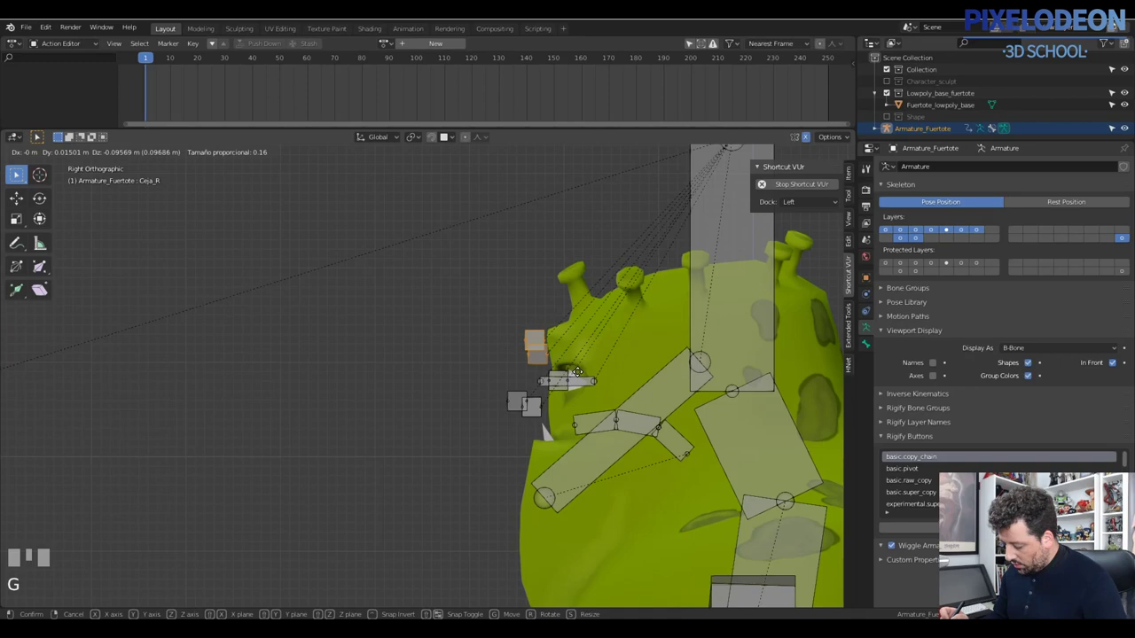
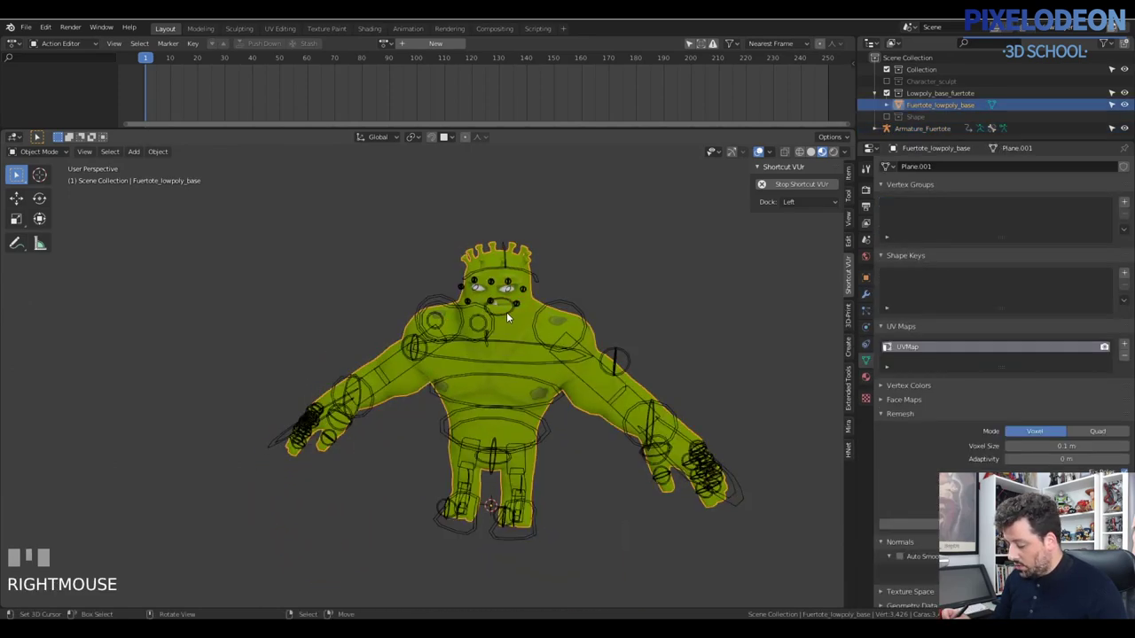
Put the armature into pose mode and select the neck bone.
right_click(512, 316)
key("Tab")
right_click(508, 316)
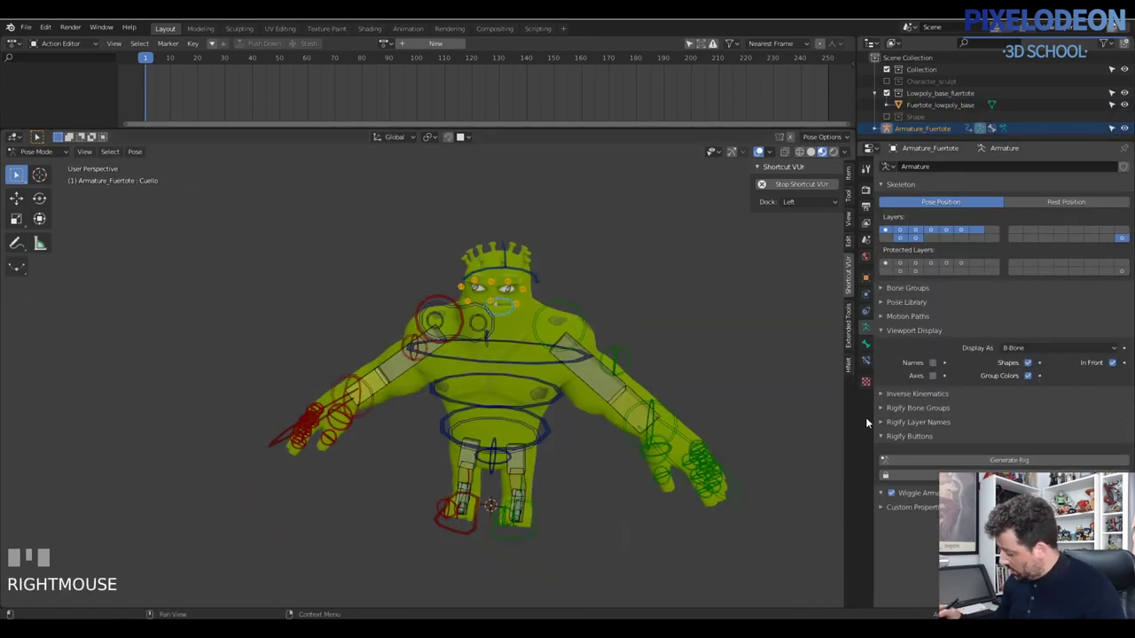
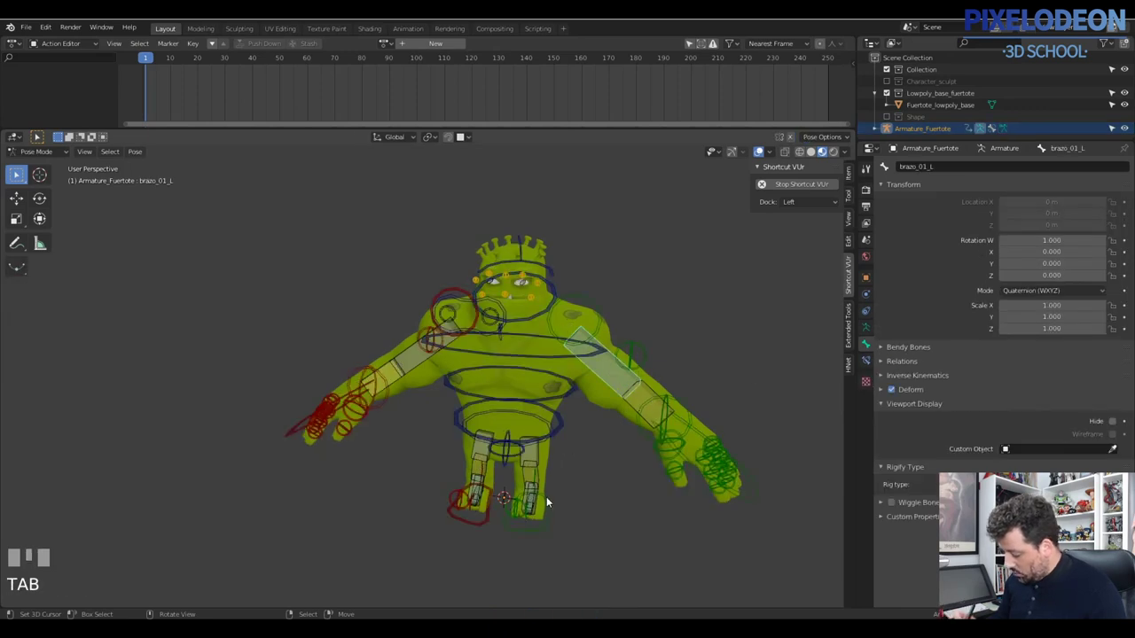
right_click(551, 501)
left_click_drag(565, 432, 460, 482)
right_click(460, 482)
left_click_drag(434, 468, 546, 464)
right_click(546, 464)
right_click(511, 486)
left_click_drag(496, 490, 492, 420)
right_click(492, 420)
right_click(372, 342)
right_click(278, 399)
right_click(403, 407)
right_click(417, 403)
left_click_drag(476, 349, 543, 365)
right_click(610, 405)
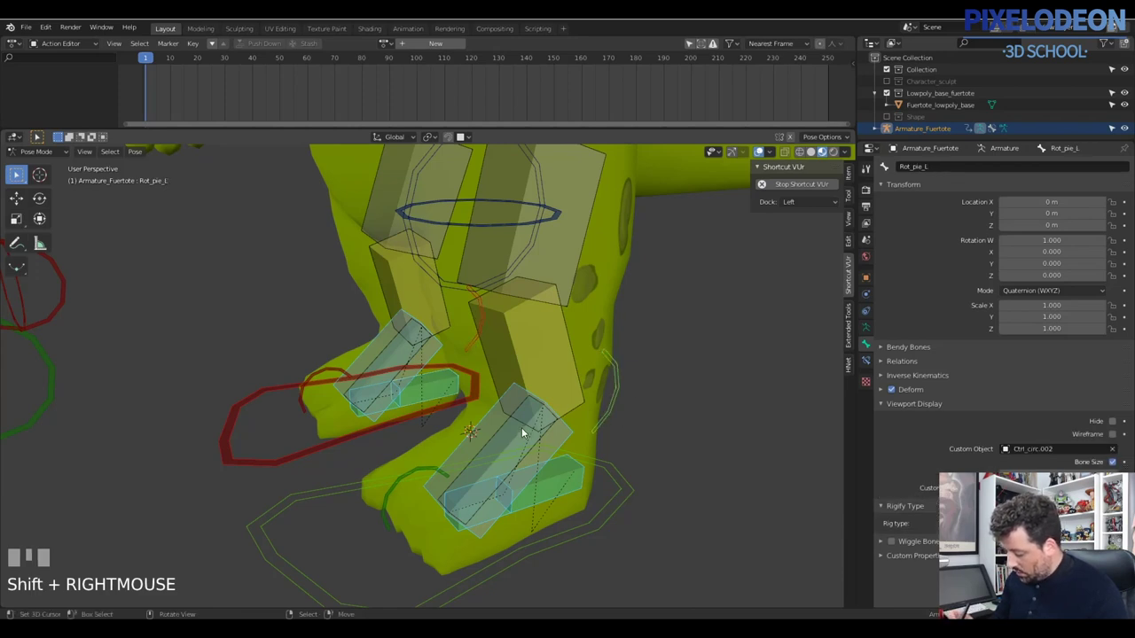
left_click_drag(559, 298, 336, 463)
right_click(336, 463)
left_click_drag(235, 390, 364, 350)
right_click(491, 316)
left_click_drag(511, 304, 787, 527)
right_click(788, 526)
middle_click(743, 432)
right_click(738, 428)
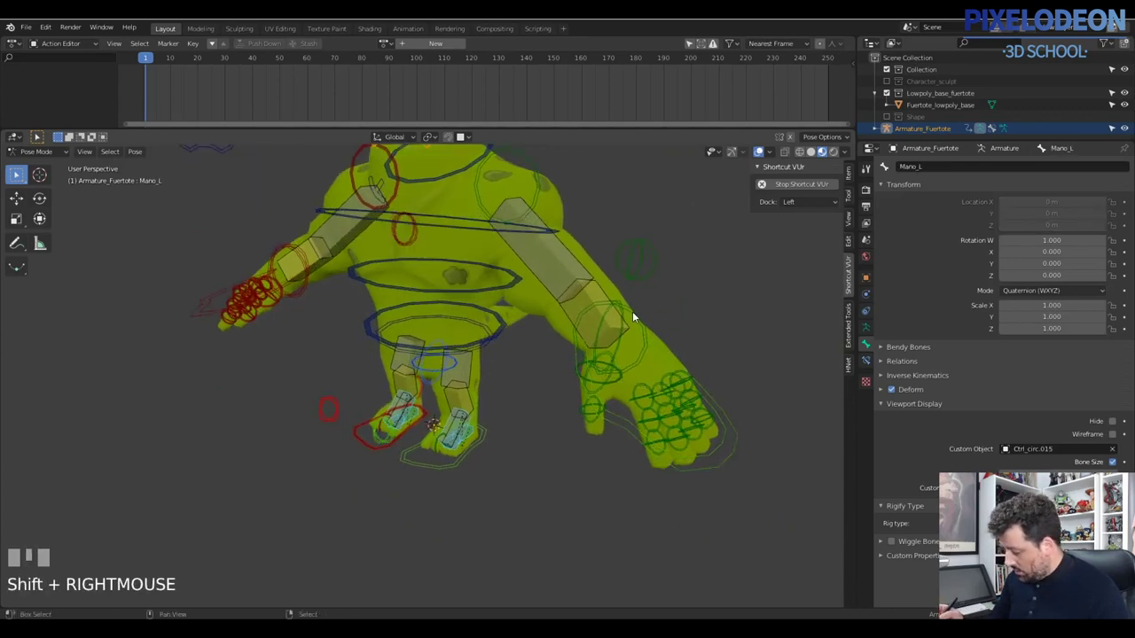
right_click(640, 313)
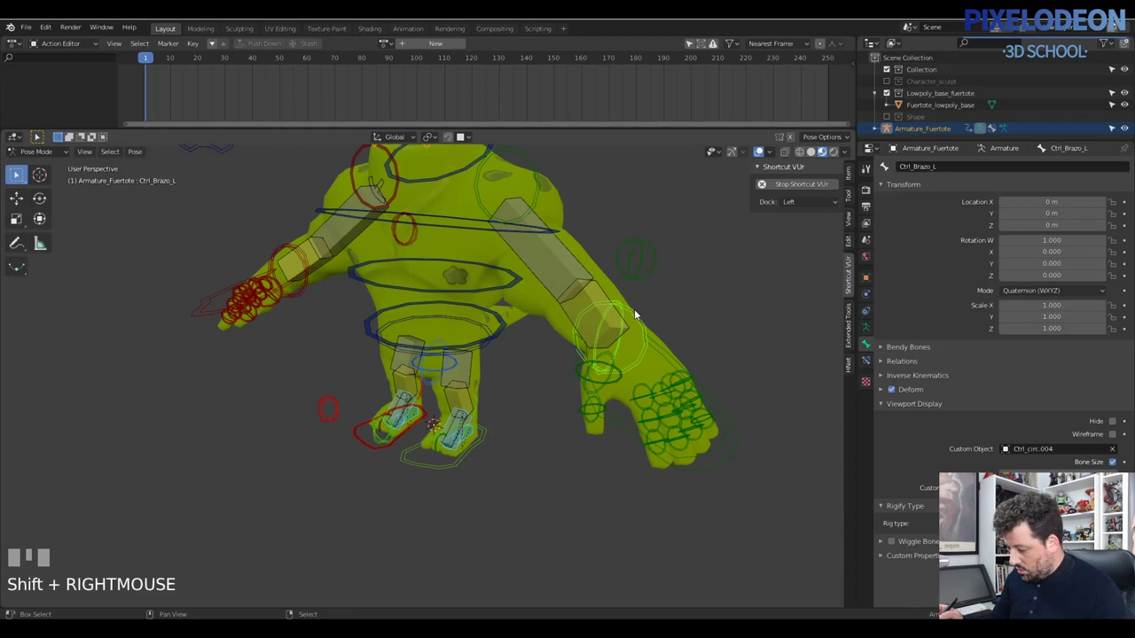
left_click_drag(642, 317, 672, 339)
right_click(721, 409)
right_click(722, 409)
right_click(641, 322)
left_click_drag(630, 334, 291, 298)
left_click_drag(291, 299, 315, 307)
left_click_drag(630, 251, 540, 281)
left_click_drag(569, 332, 444, 328)
left_click_drag(444, 329, 462, 347)
left_click_drag(599, 340, 665, 276)
left_click_drag(665, 277, 606, 290)
left_click_drag(350, 255, 363, 284)
middle_click(556, 315)
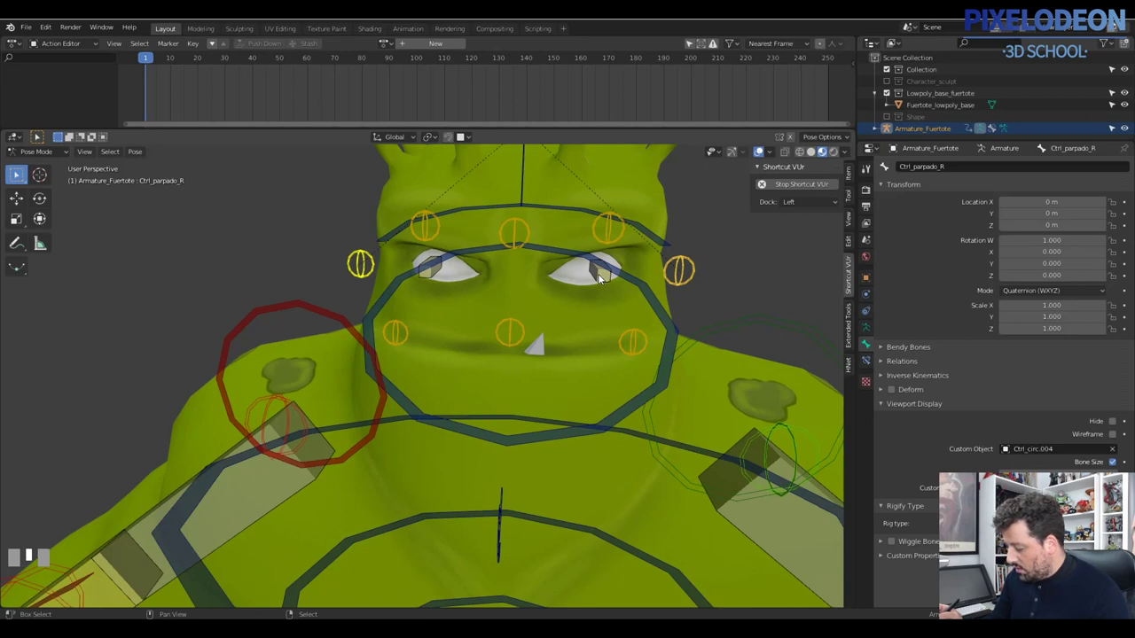
Select the Eye_R bone, disable its deformation, and return the armature to Object Mode.
right_click(605, 279)
right_click(435, 277)
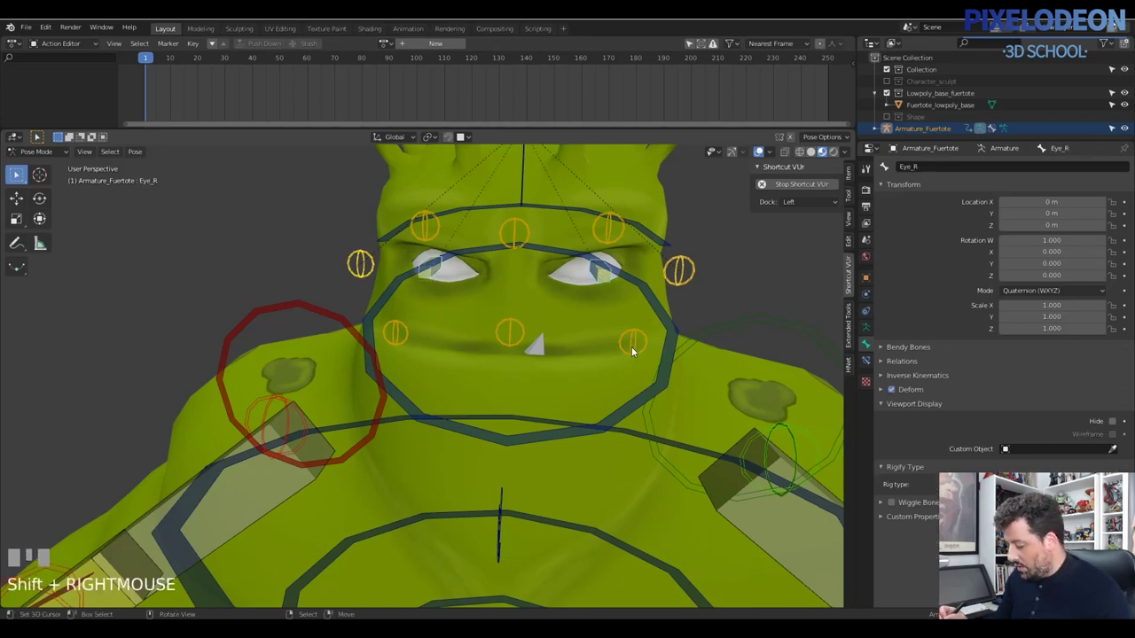
left_click_drag(638, 353, 572, 322)
key("alt+w")
key("Tab")
Select the monster mesh then the armature and bring up the Ctrl+P parenting menu.
right_click(572, 322)
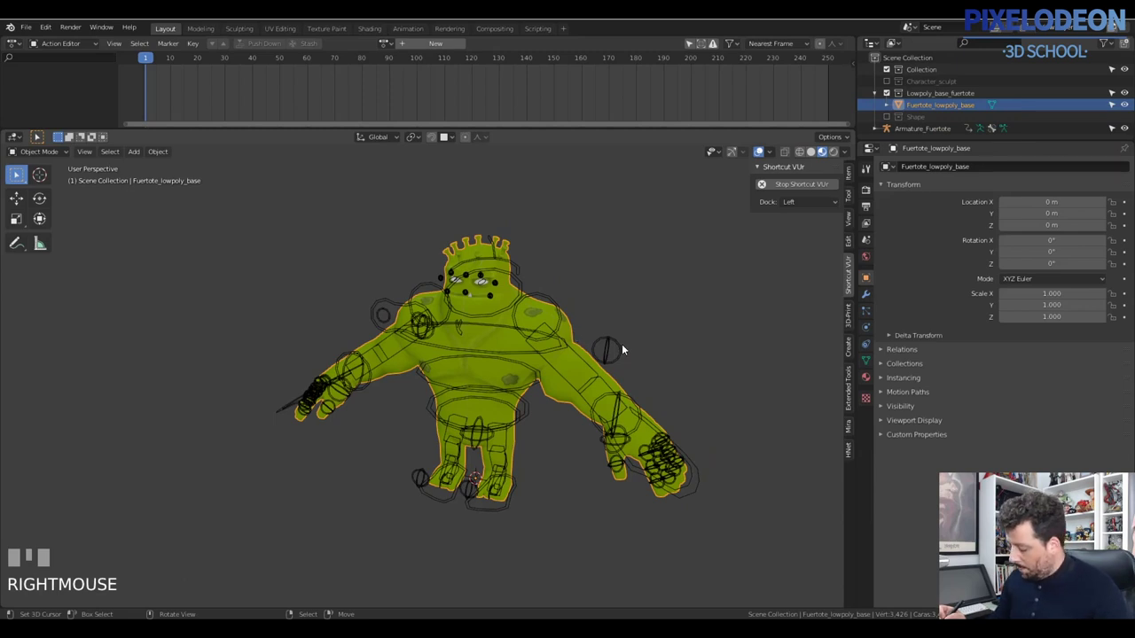
right_click(626, 350)
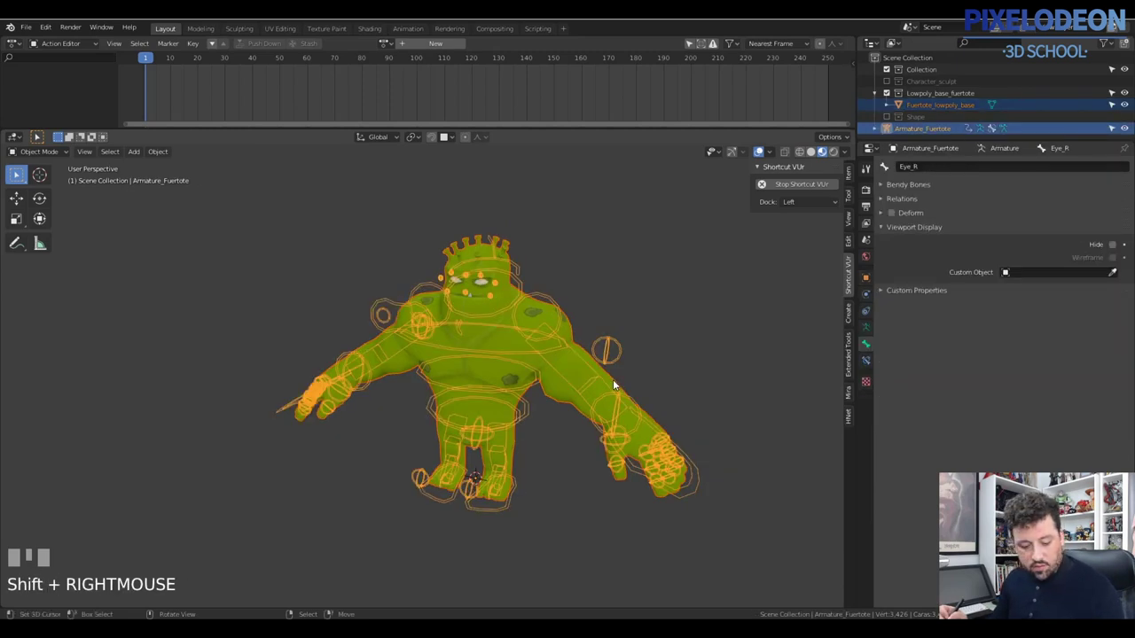
key("ctrl+p")
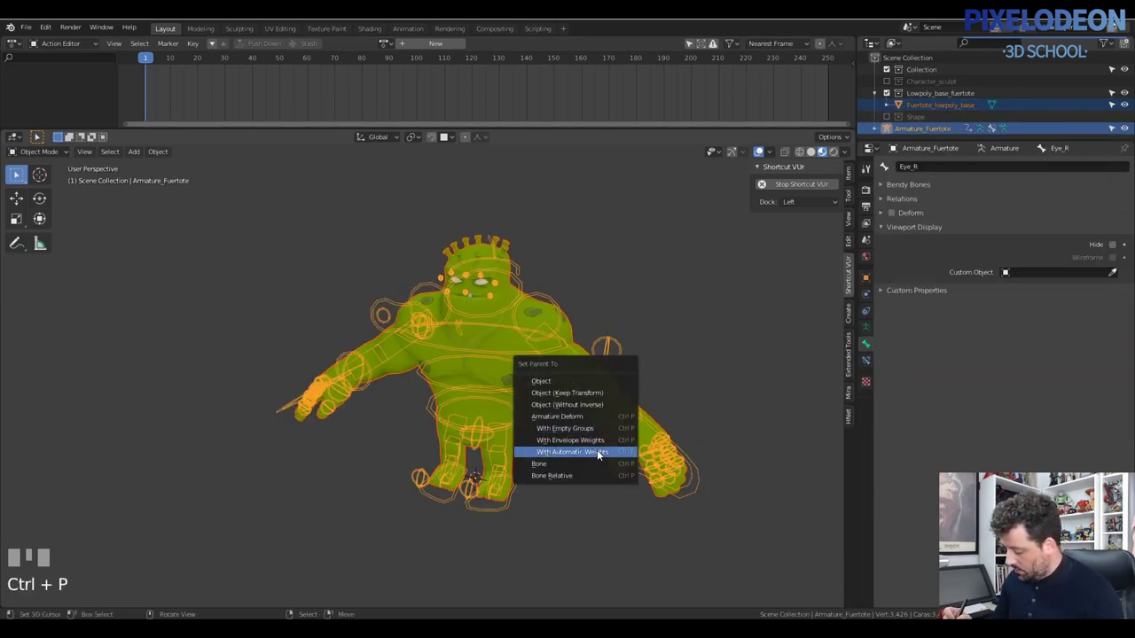
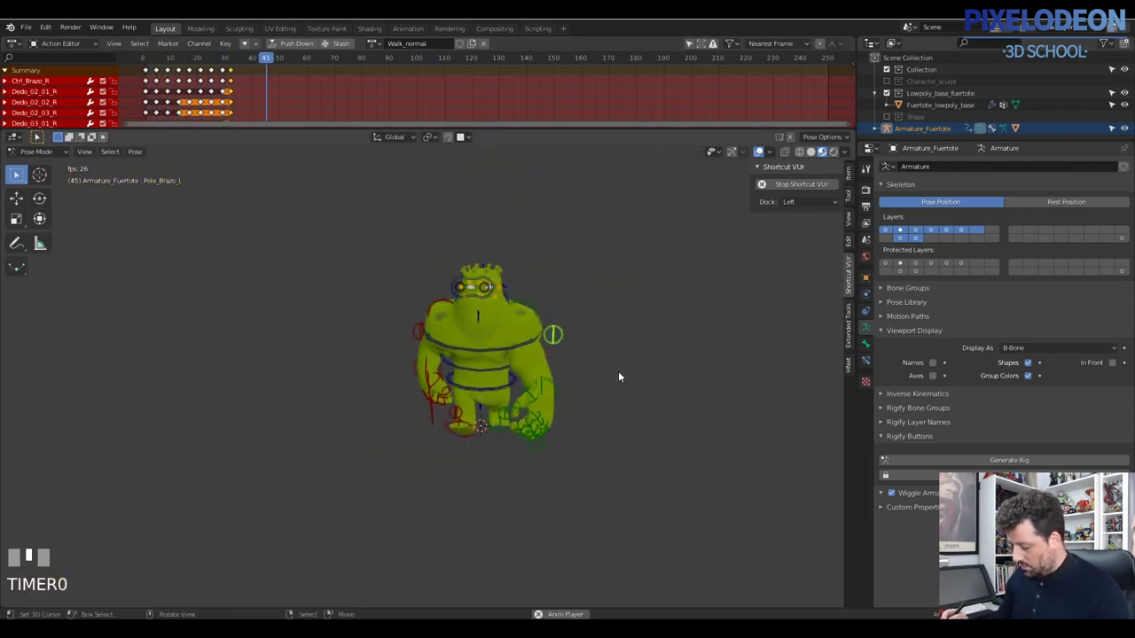
Stop the Walk_normal animation preview.
key("Escape")
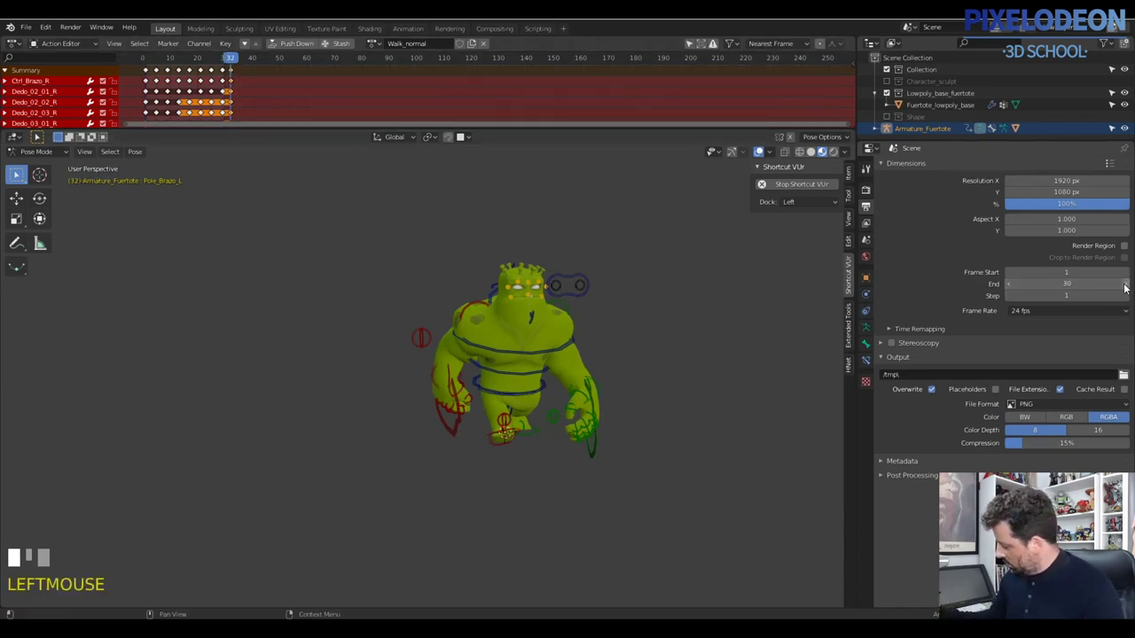
Set Frame End to 32 and play the walk cycle, orbiting to view the monster from the side.
left_click_drag(755, 155, 618, 350)
key("space")
left_click_drag(661, 358, 540, 421)
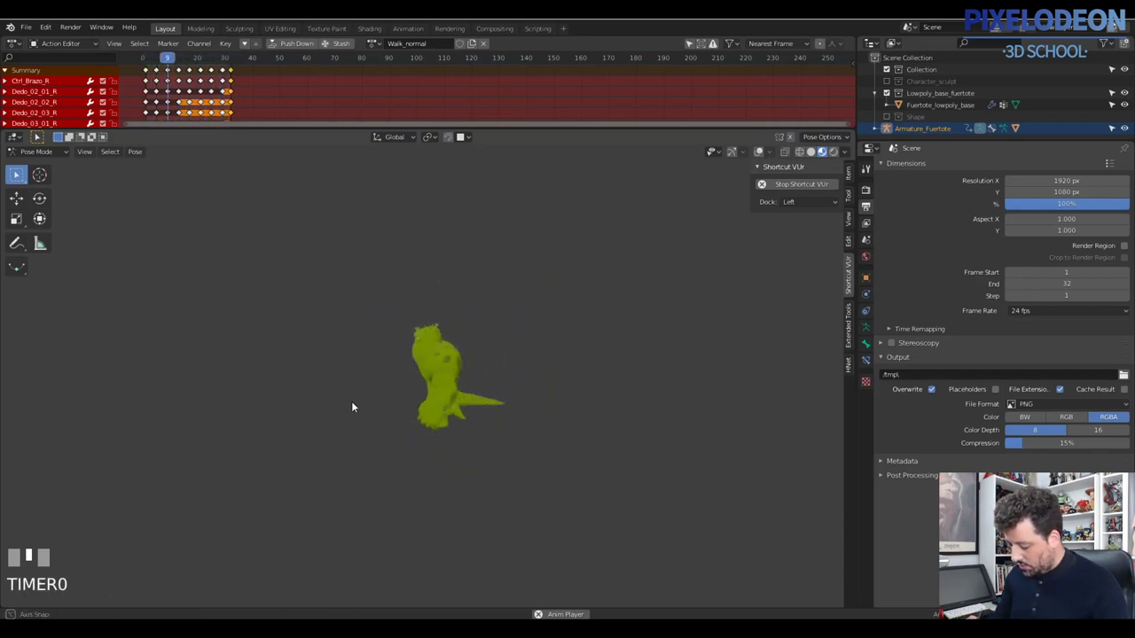
middle_click(527, 414)
middle_click(517, 404)
left_click_drag(531, 445, 876, 206)
left_click_drag(875, 206, 959, 237)
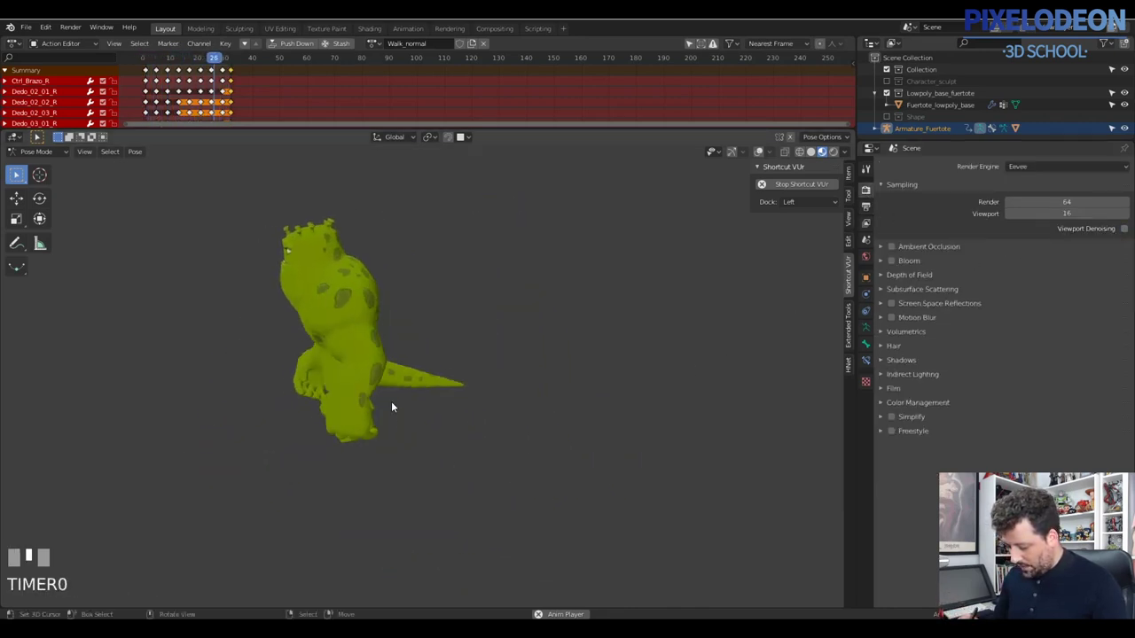
Stop playback, zoom onto the monster's face and select the Comisura_L mouth-corner bone.
left_click_drag(538, 400, 753, 156)
key("Escape")
left_click_drag(754, 156, 457, 317)
right_click(457, 317)
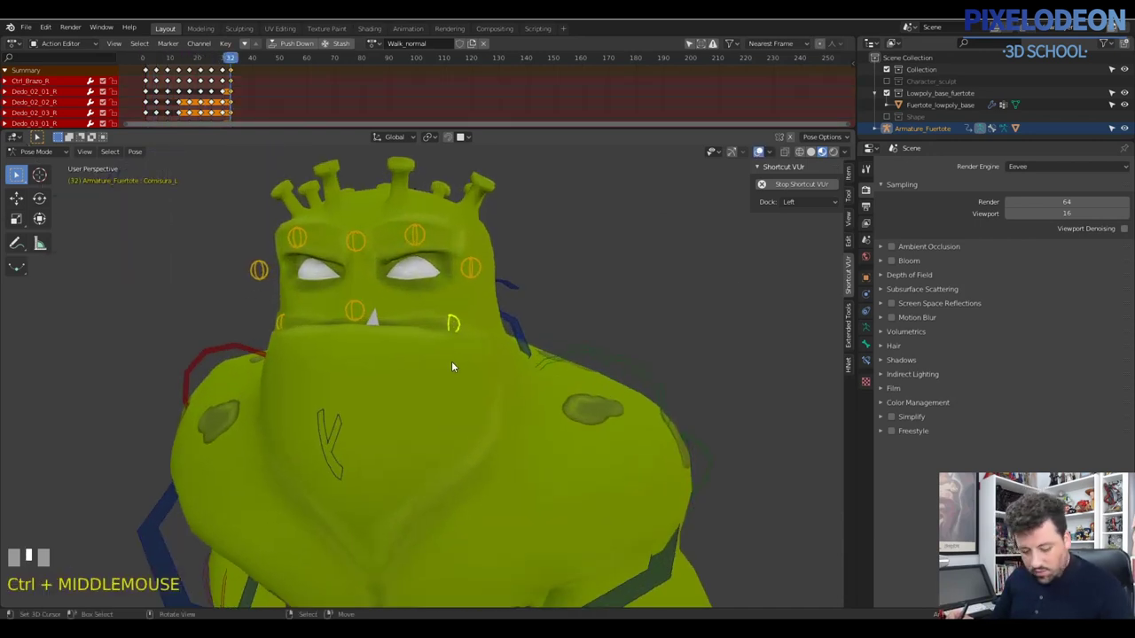